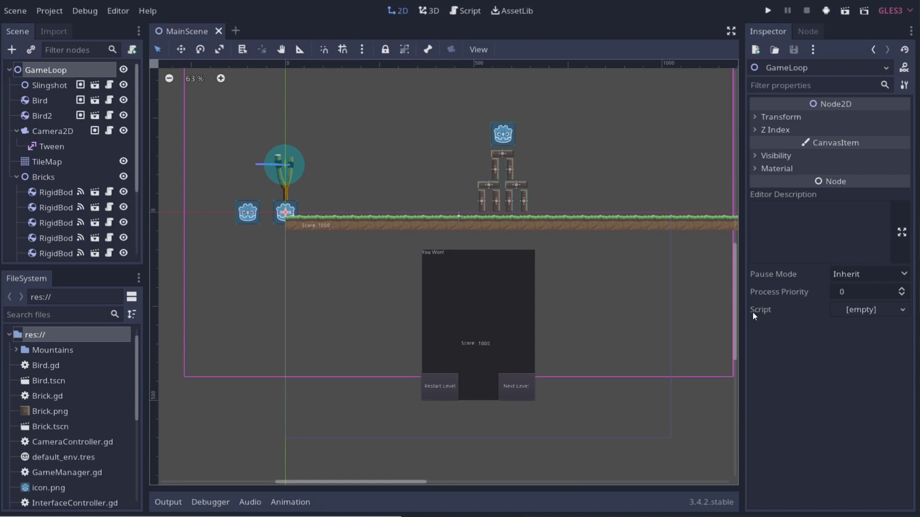
Open CameraController.gd from the Camera2D node's script icon.
left_click(60, 133)
left_click(110, 133)
left_click(112, 134)
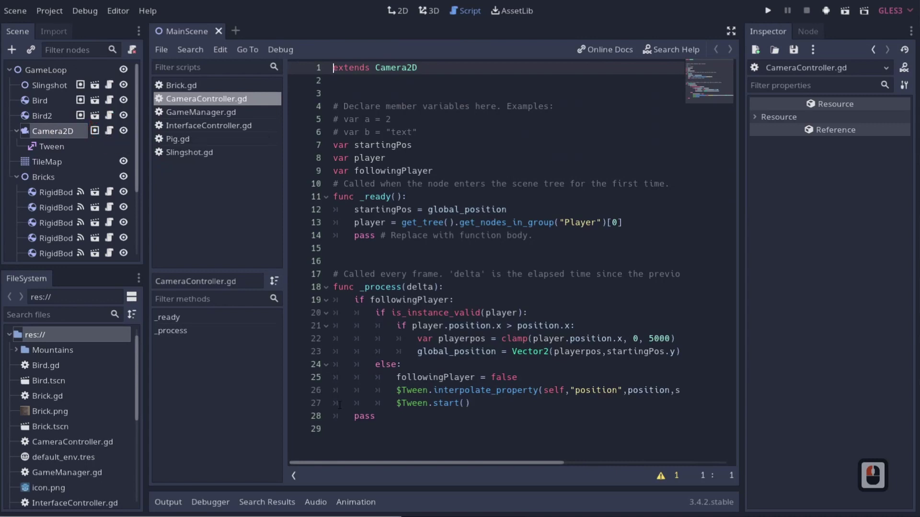
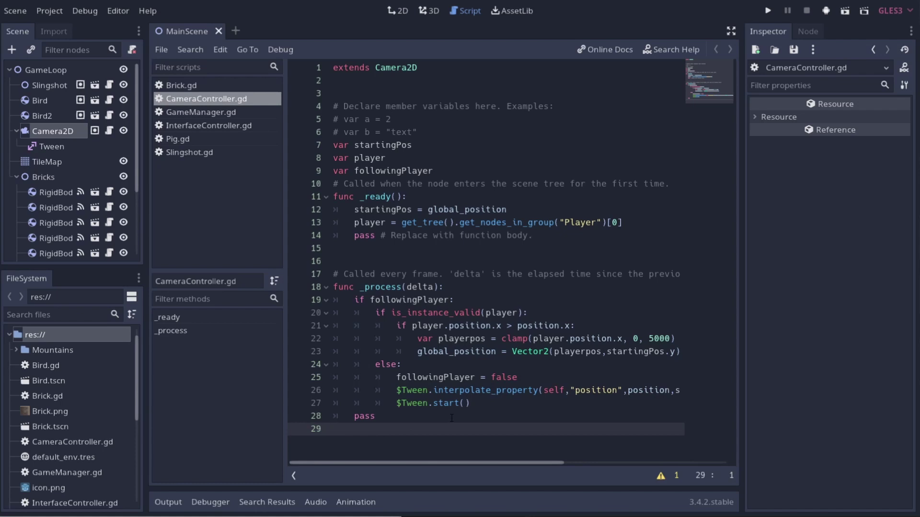
Declare a new 'func _input(event):' below the _process function.
key("Return")
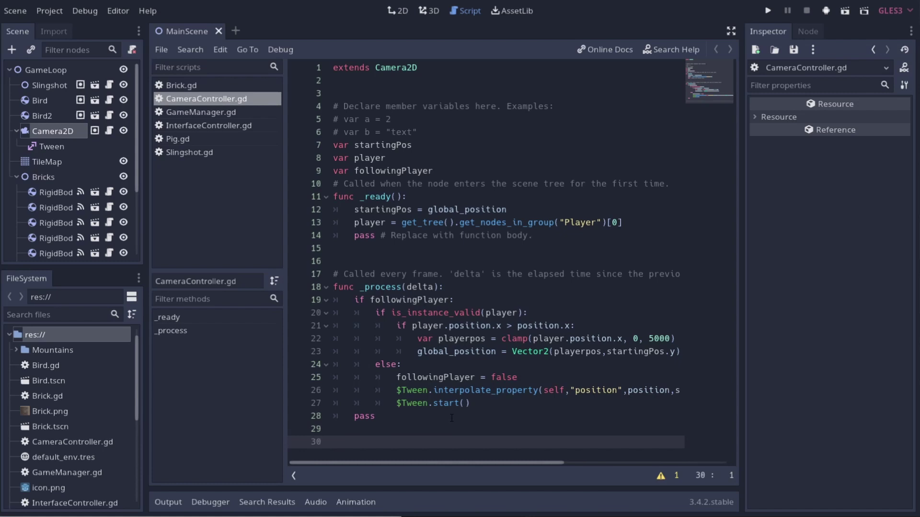
type("fucn")
key("BackSpace")
key("BackSpace")
type("c")
type("i")
key("Left")
key("Right")
type("in")
key("Down")
key("Return")
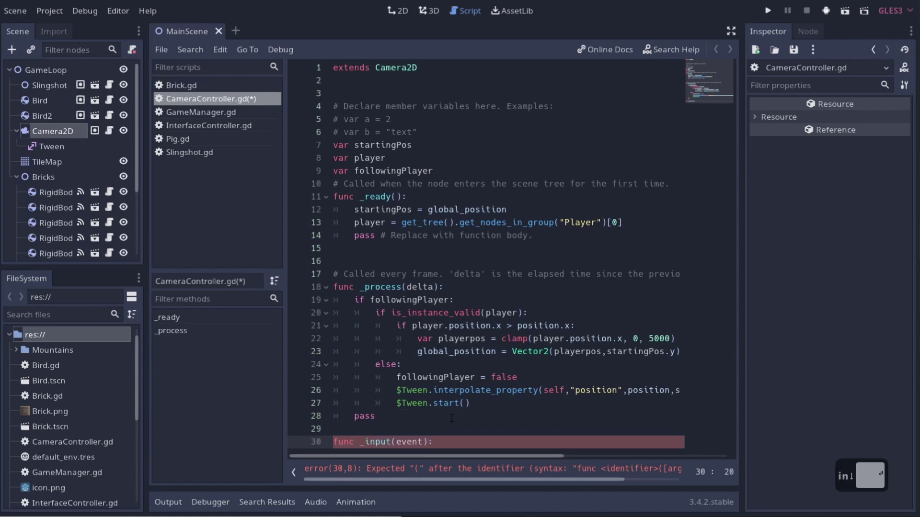
Begin the body with 'if event is InputEventScreenDrag'.
key("Return")
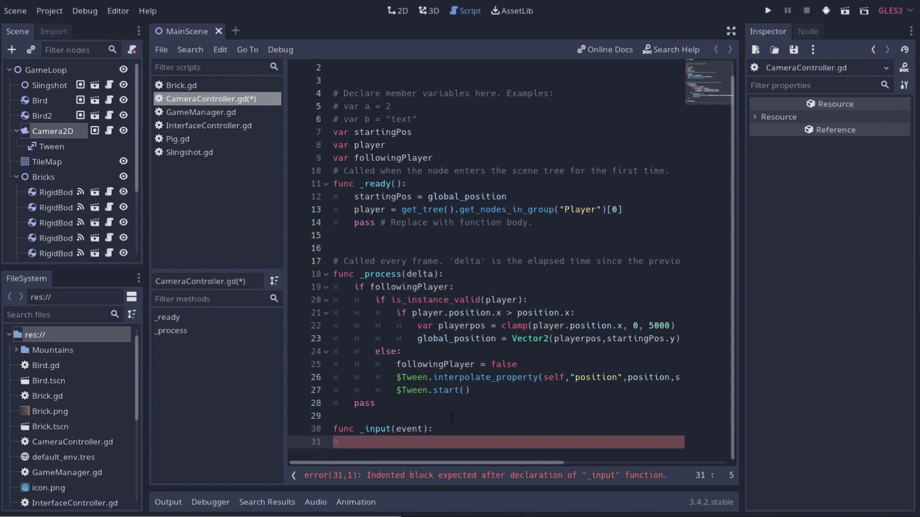
type("if event")
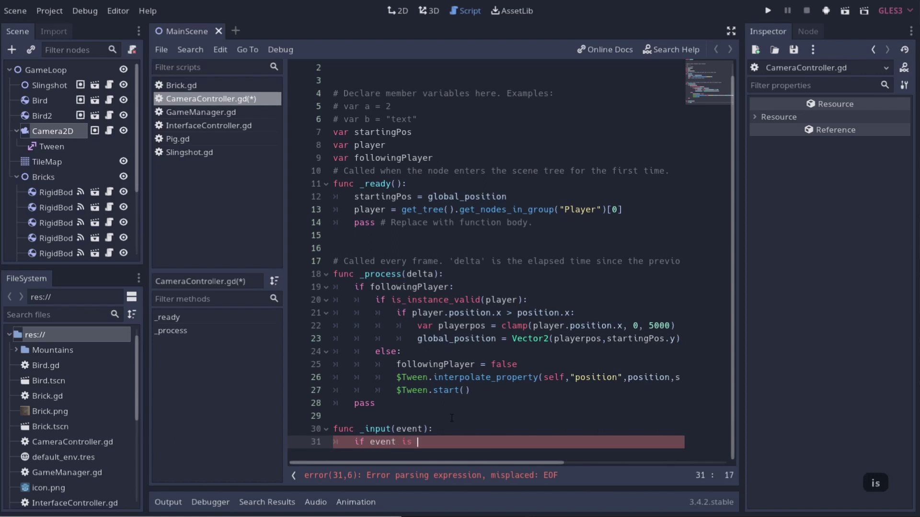
type("input")
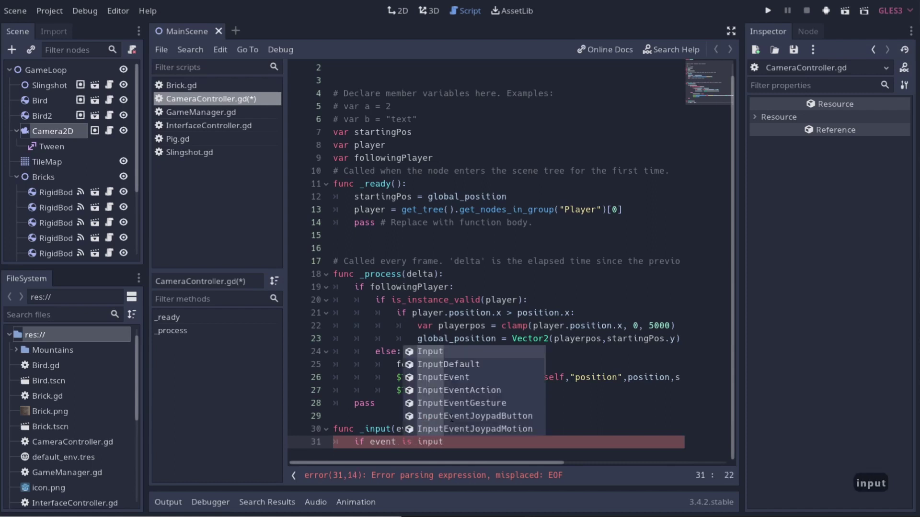
key("Down")
key("Return")
Inside the drag check, add move_local_x(event.relative.x * -1) to pan opposite the drag.
type(":")
key("shift+Return")
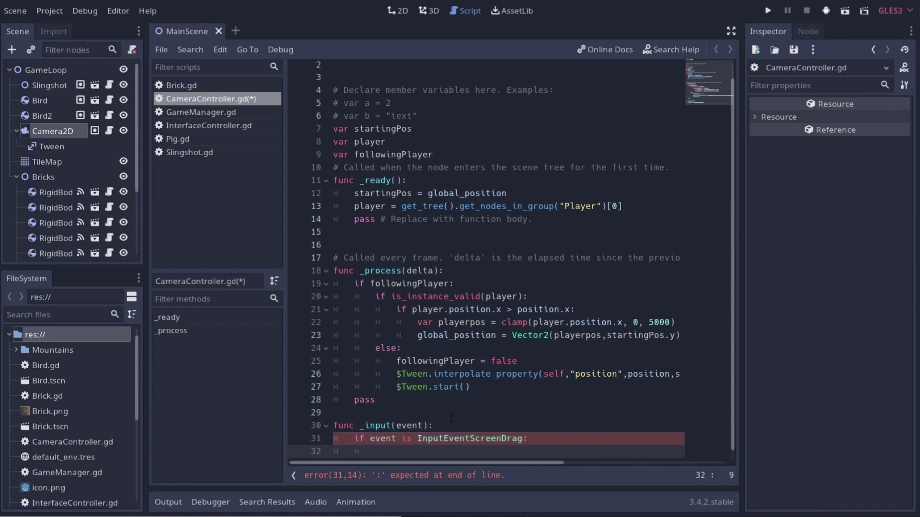
type("move")
key("Down")
key("Return")
type("event.rel")
key("Tab")
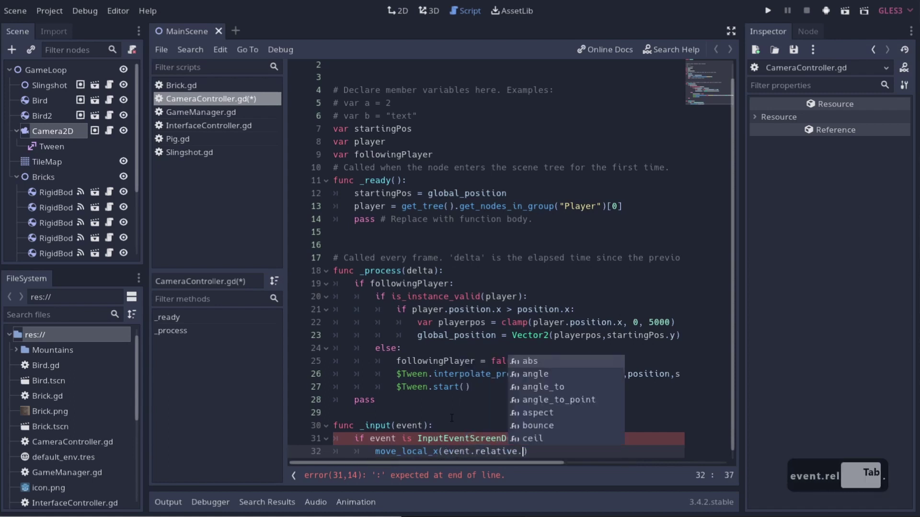
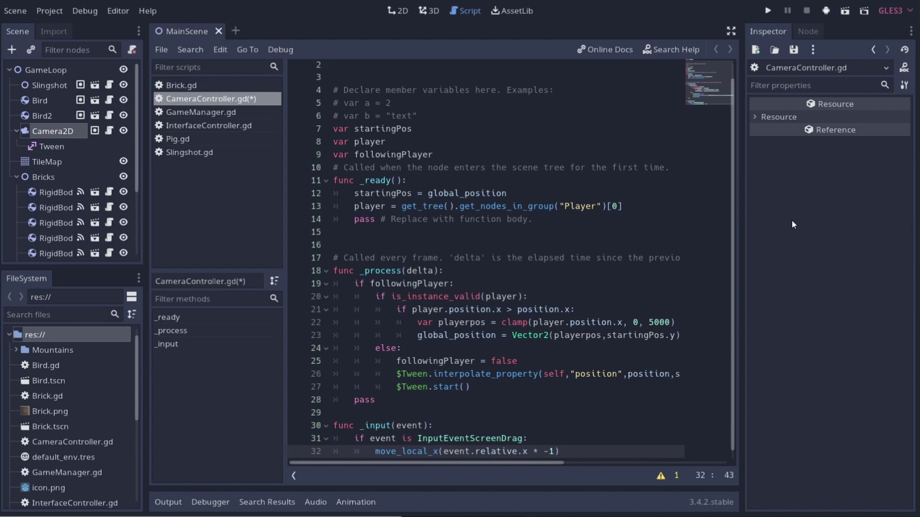
scroll("up", 3)
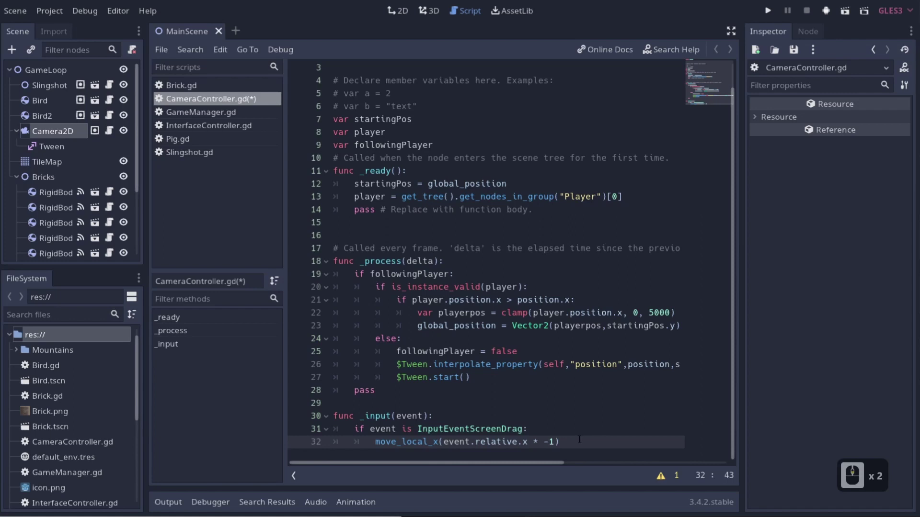
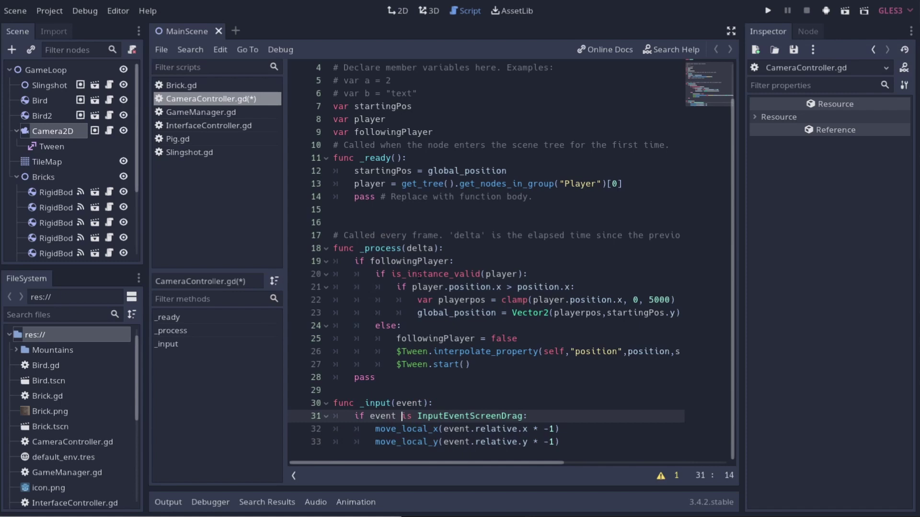
Open Project > Export and list platforms for a new export preset.
left_click(65, 15)
left_click(438, 275)
left_click(403, 67)
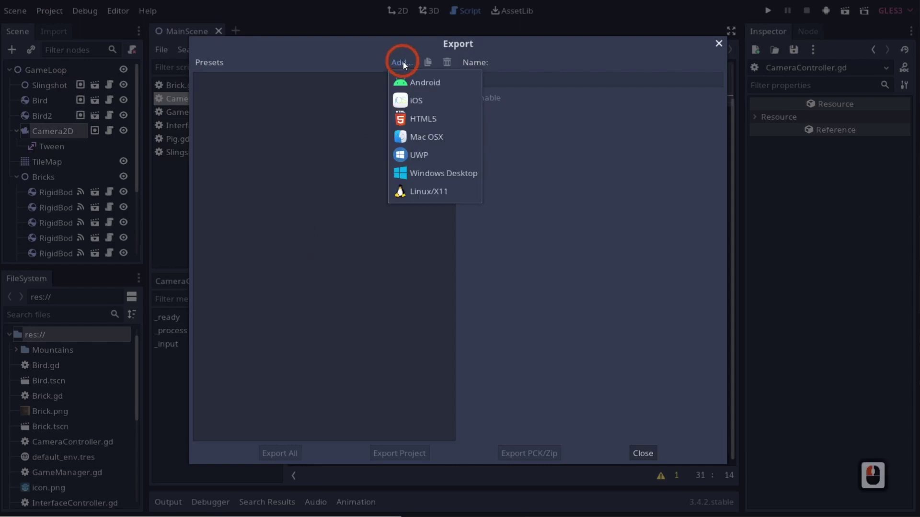
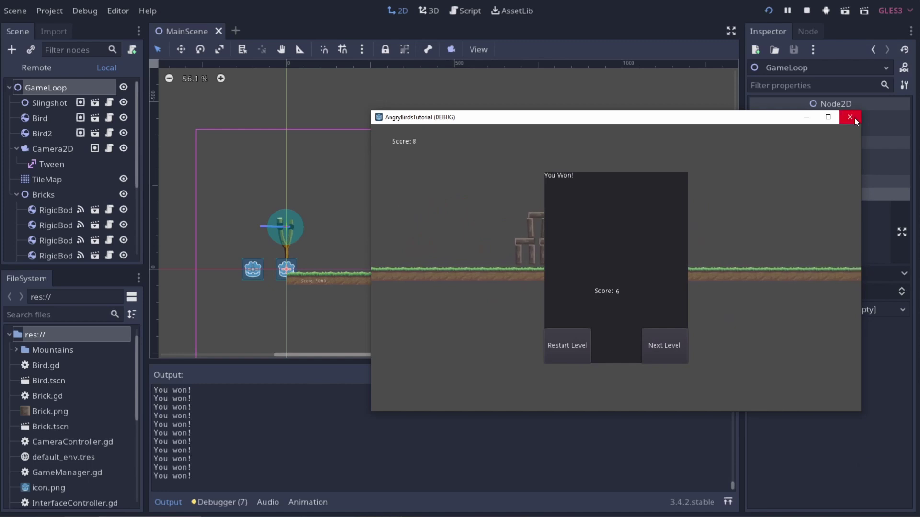
left_click_drag(858, 119, 832, 13)
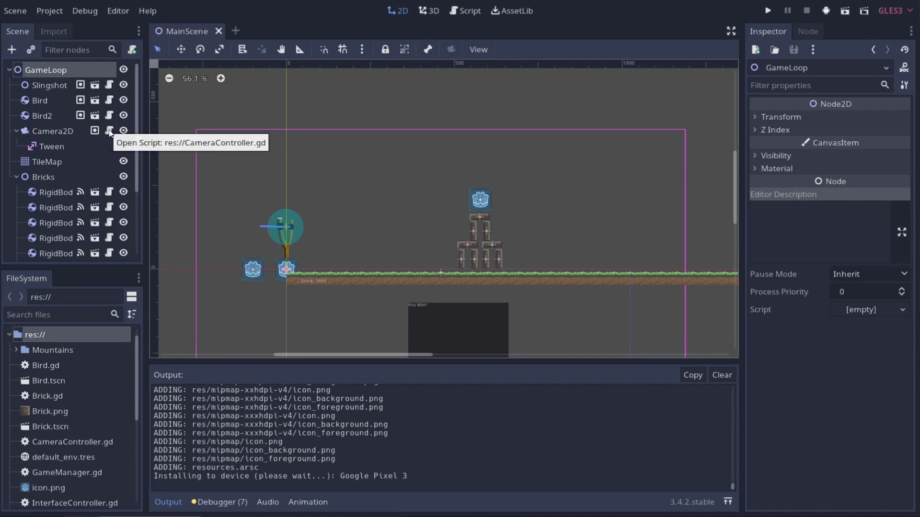
In CameraController.gd, add a sibling check 'if event is InputEventMouseMotion:' in _input.
left_click(109, 134)
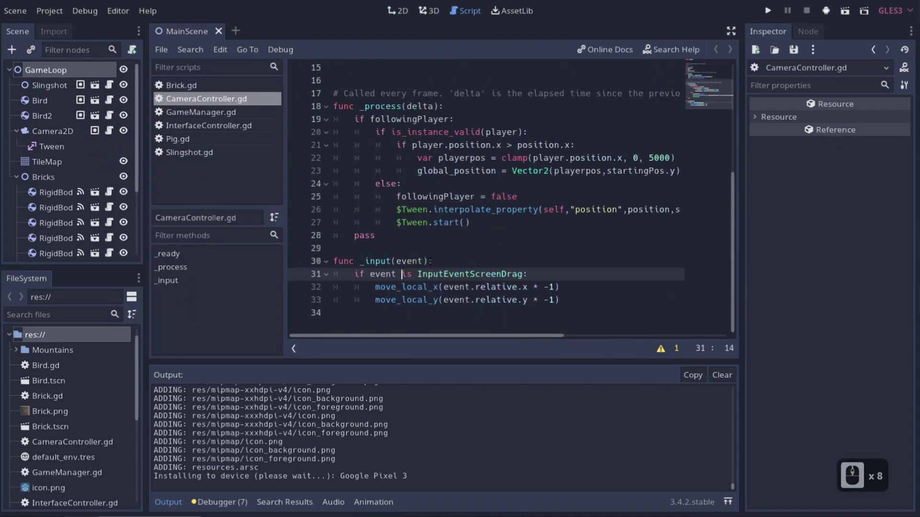
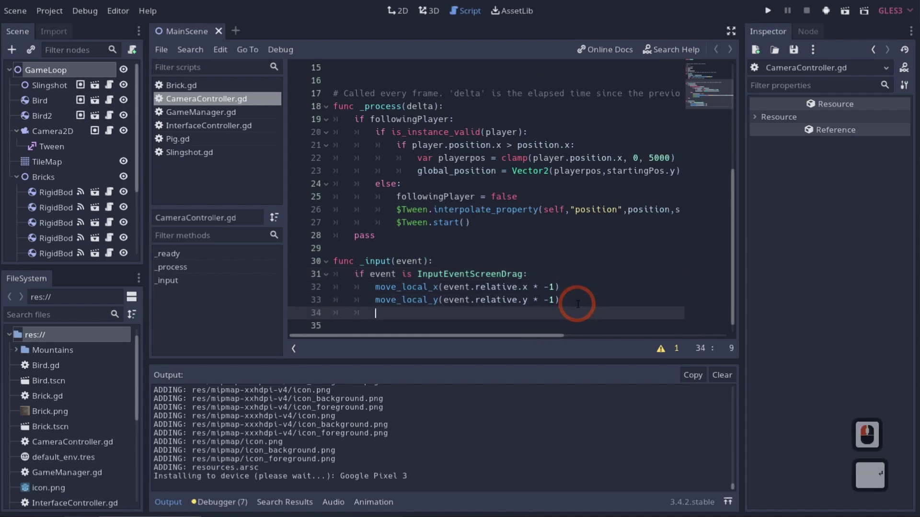
key("BackSpace")
type("if event is")
type("puteventmoust")
key("Down")
key("Return")
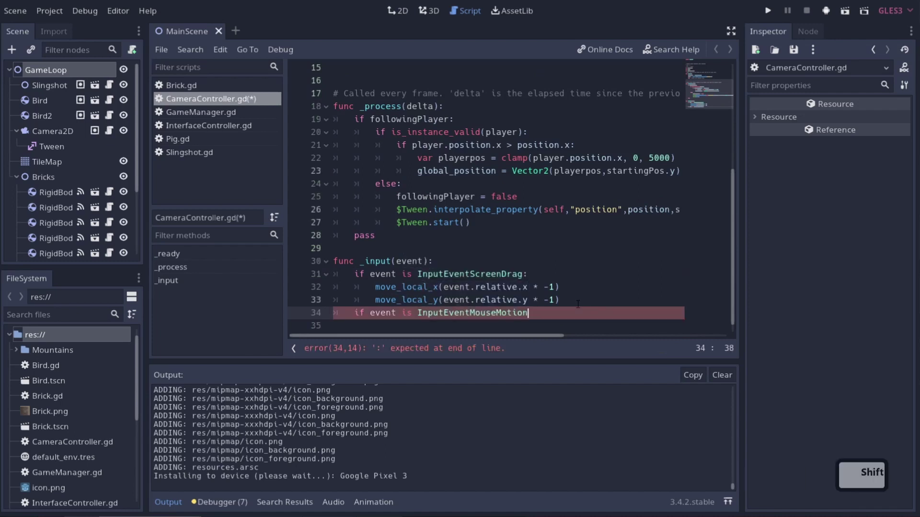
type("\"")
key("BackSpace")
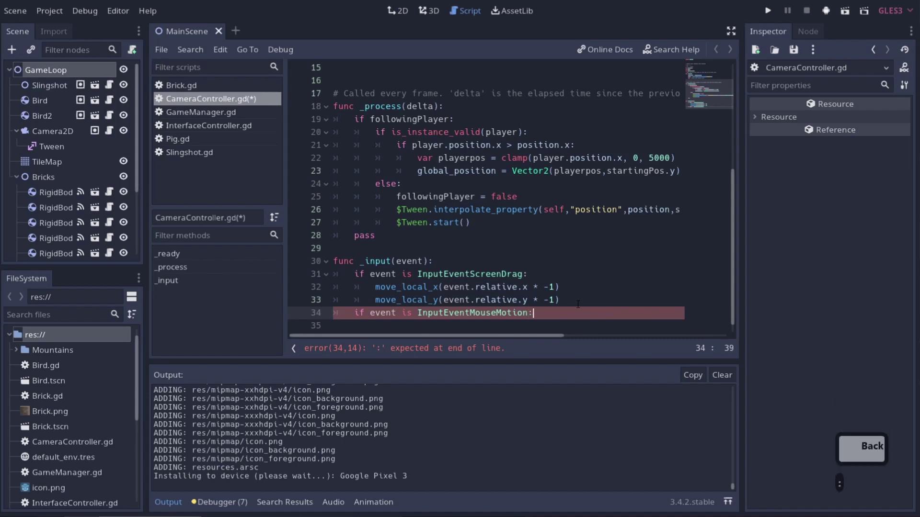
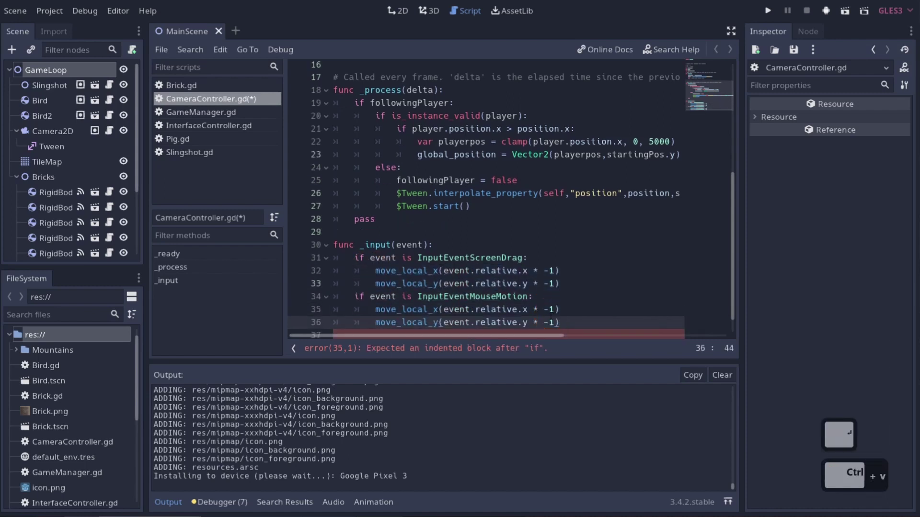
Drag in the running game to pan the camera, then stop the test run.
left_click_drag(767, 13, 764, 252)
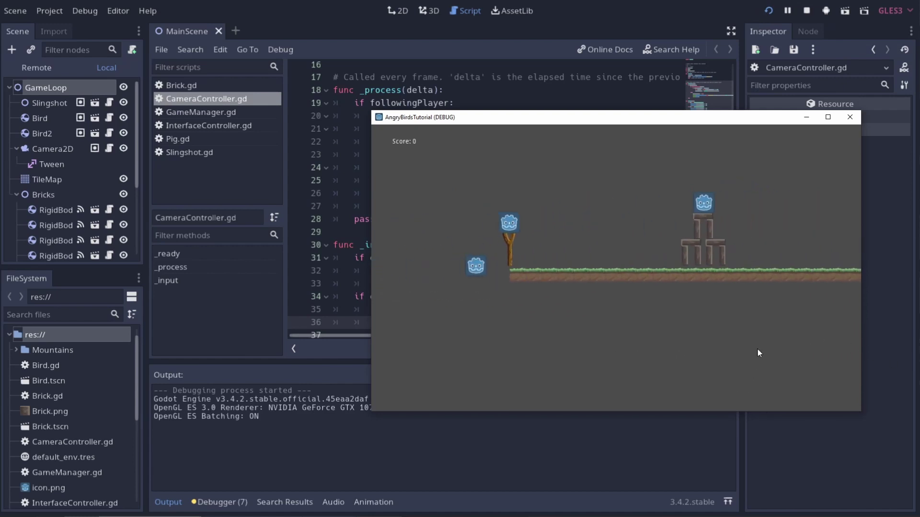
left_click(847, 122)
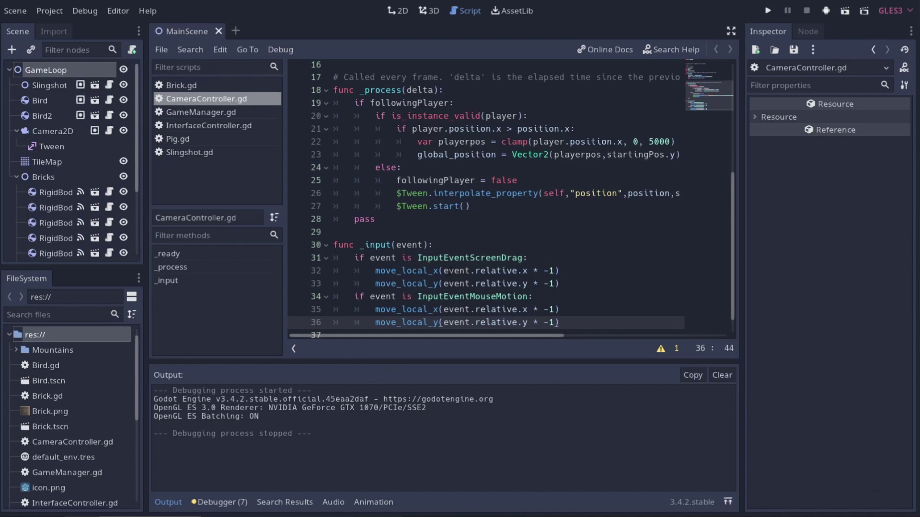
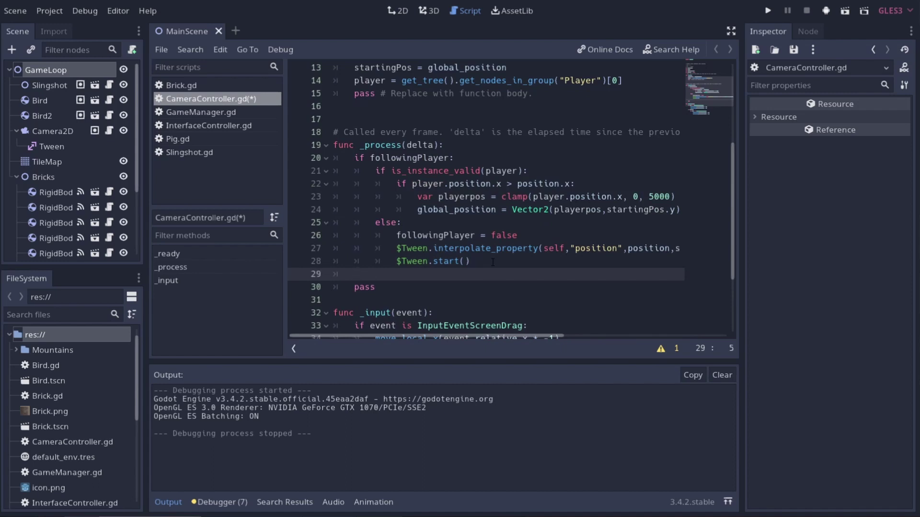
In _process, set clicking = true when Input.is_action_just_pressed("Left_Mouse").
type("if input")
key("Tab")
type("isac")
key("Down")
key("Return")
key("Right")
type(":")
key("shift+Return")
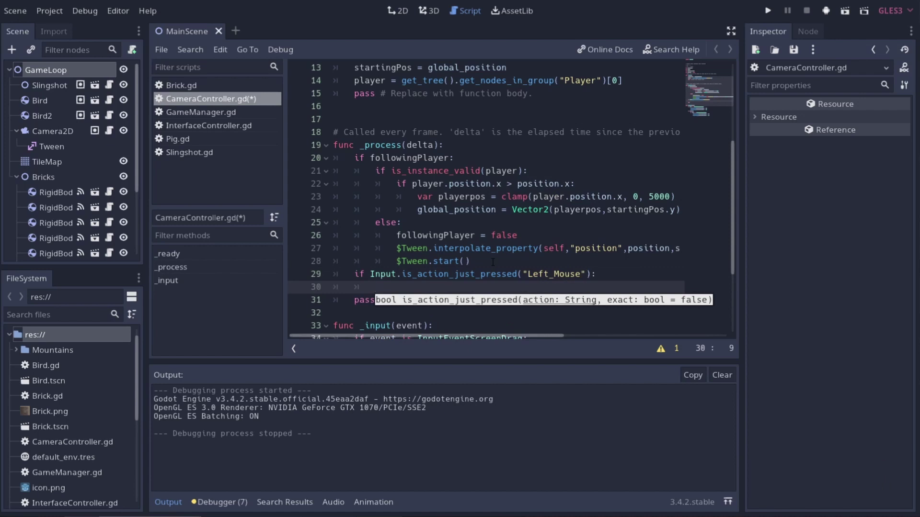
type("clicke")
key("BackSpace")
type("ng")
key("Tab")
key("BackSpace")
type("true")
key("BackSpace")
key("Return")
Add 'elif Input.is_action_just_released("Left_Mouse"):' setting clicking = false.
type("i")
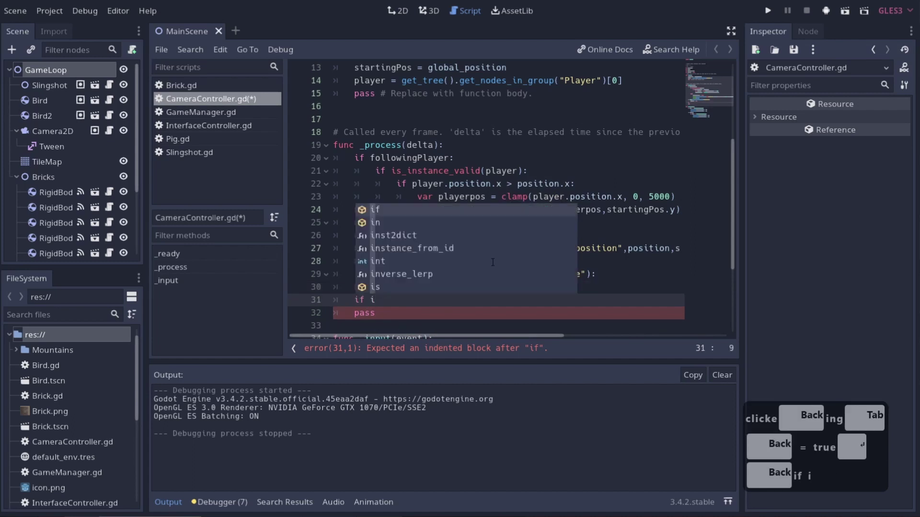
type("input")
key("BackSpace")
key("BackSpace")
key("BackSpace")
key("Tab")
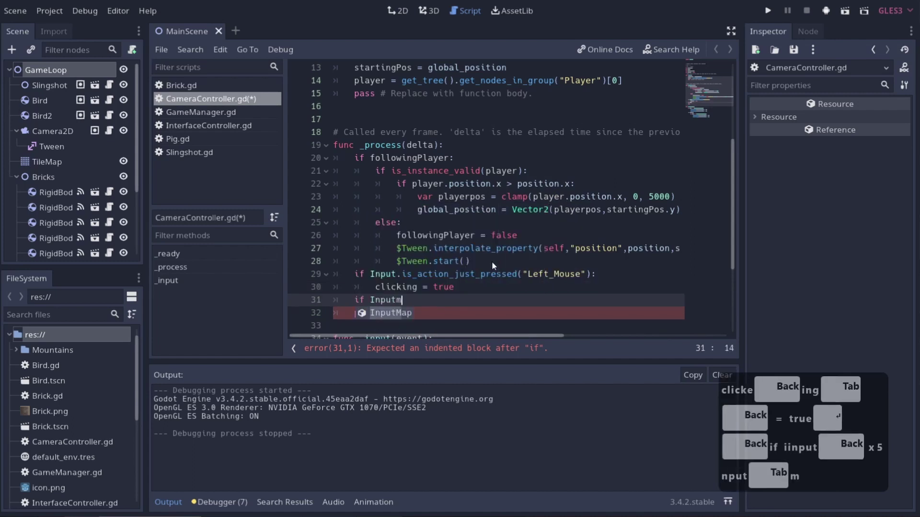
key("BackSpace")
type("s")
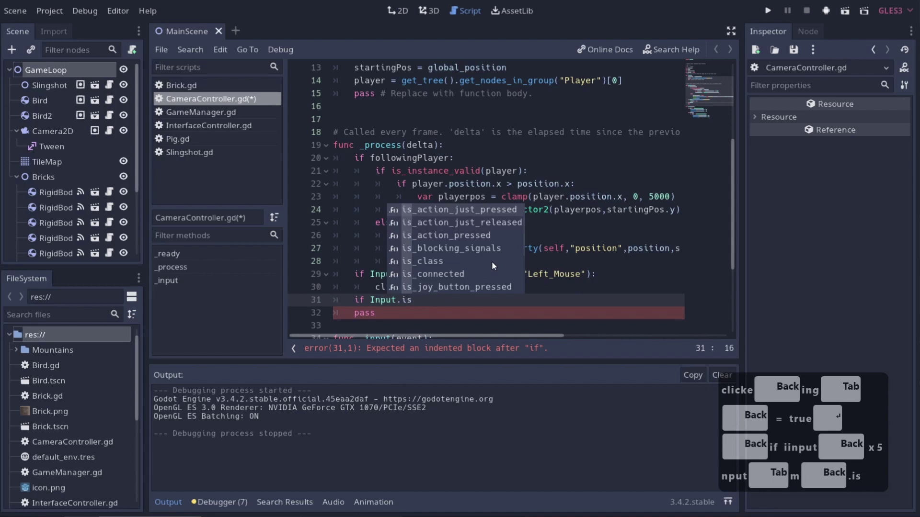
key("Down")
key("Return")
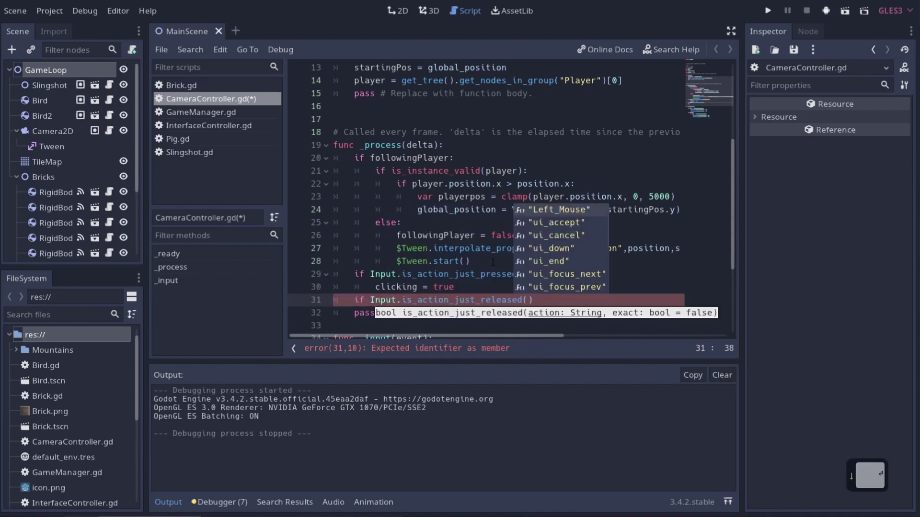
key("Return")
key("Right")
key("shift+;")
key("Return")
type("click")
key("Tab")
type("=false")
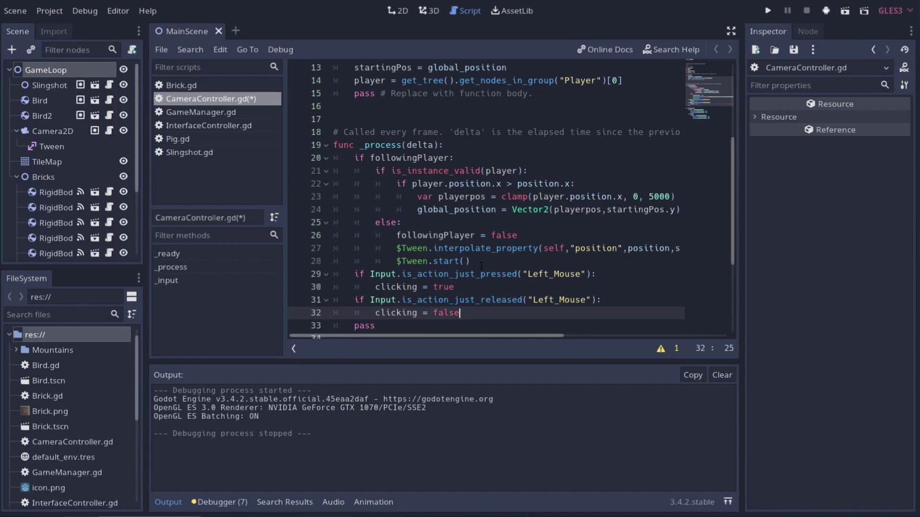
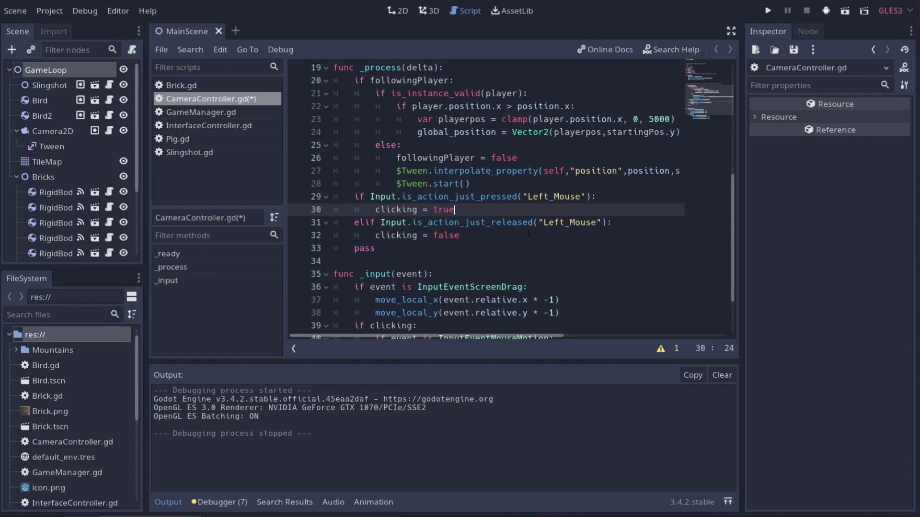
Save the script, launch the game and click around the level to test panning.
key("ctrl+s")
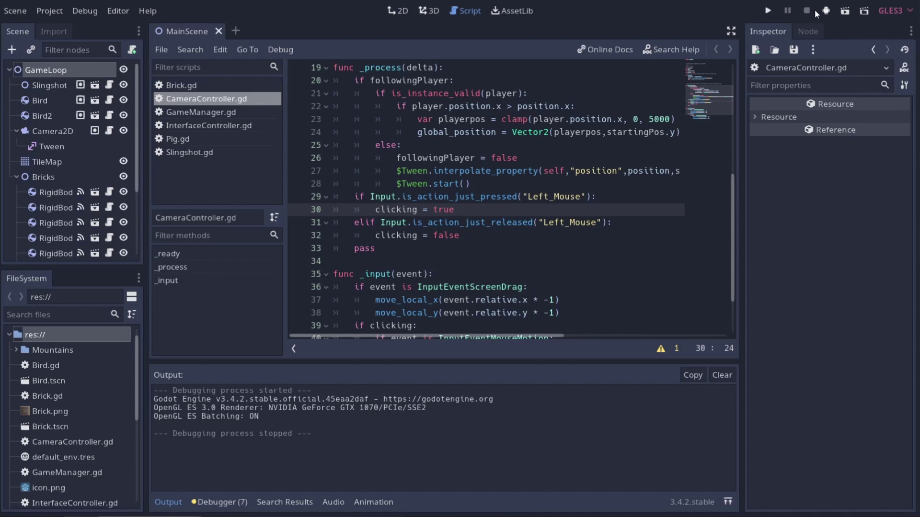
left_click(778, 14)
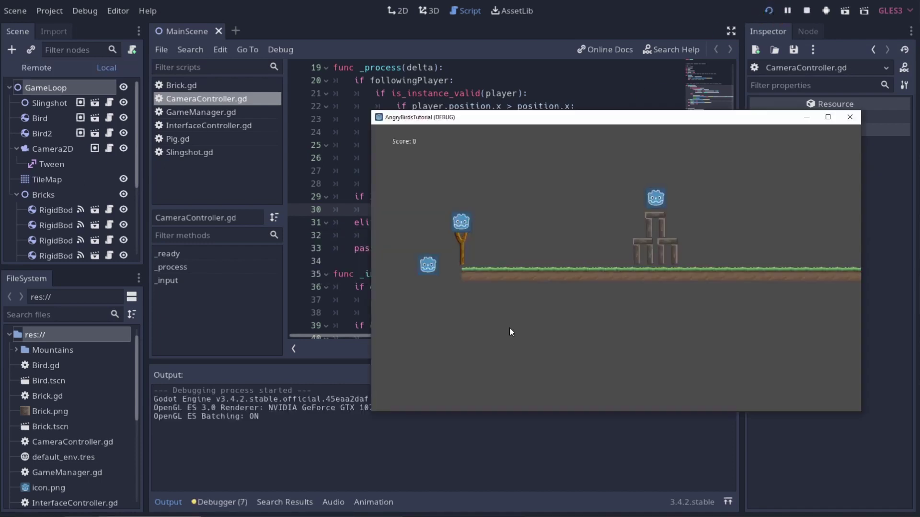
left_click(639, 332)
left_click(582, 324)
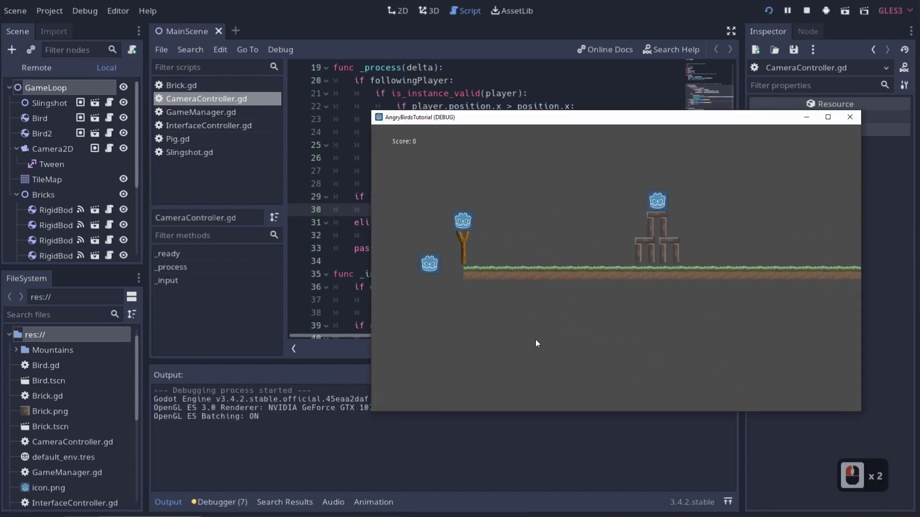
left_click(699, 357)
left_click(541, 345)
left_click(672, 341)
Pull back a bird with the slingshot to aim, then close the game.
left_click(643, 309)
left_click(578, 306)
left_click(597, 276)
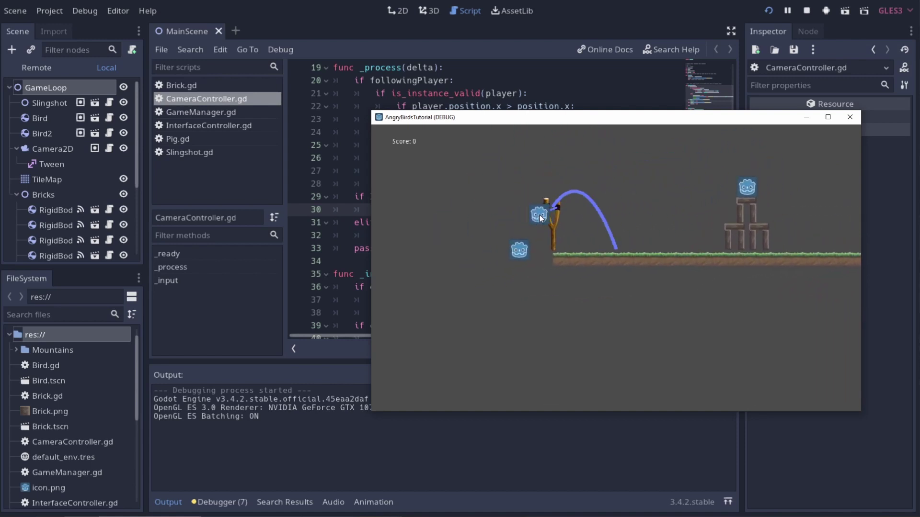
left_click(548, 220)
left_click_drag(596, 300, 852, 123)
left_click(851, 122)
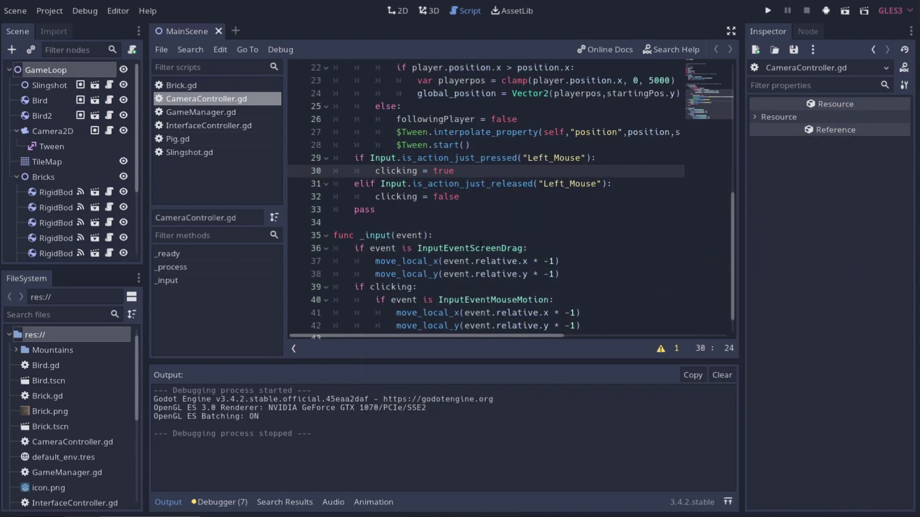
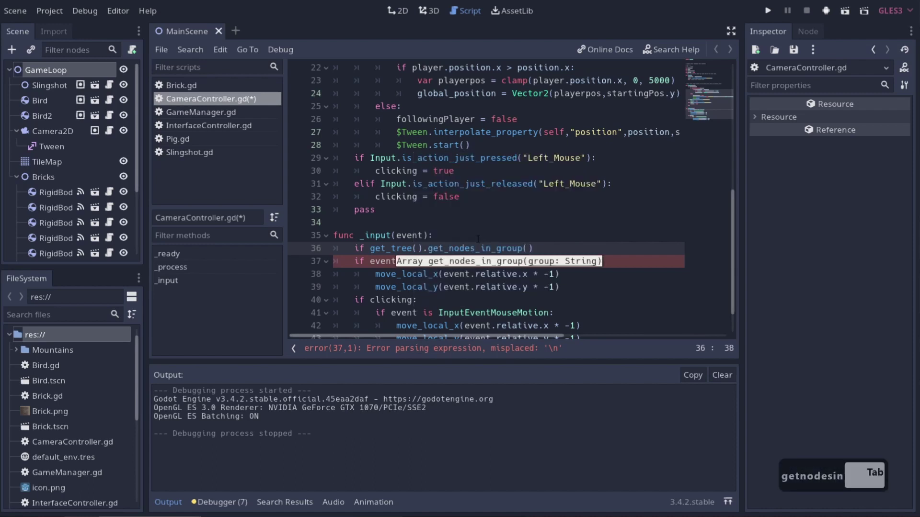
Write get_nodes_in_group("Slingshot")[0].SlingShotState as the left side of the _input condition.
type("\"l")
key("BackSpace")
key("BackSpace")
type("lingshot")
key("ctrl+z")
key("Right")
key("Right")
type("[]")
key("Left")
key("0")
key("Right")
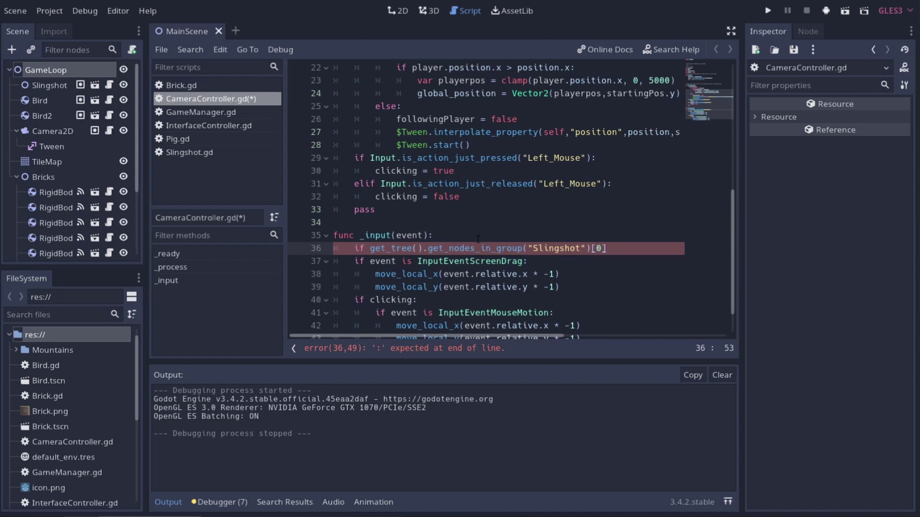
key(".")
type("lingshot")
key("shift+s")
key("BackSpace")
key("BackSpace")
key("BackSpace")
key("BackSpace")
key("BackSpace")
type("sot")
key("BackSpace")
type("ate")
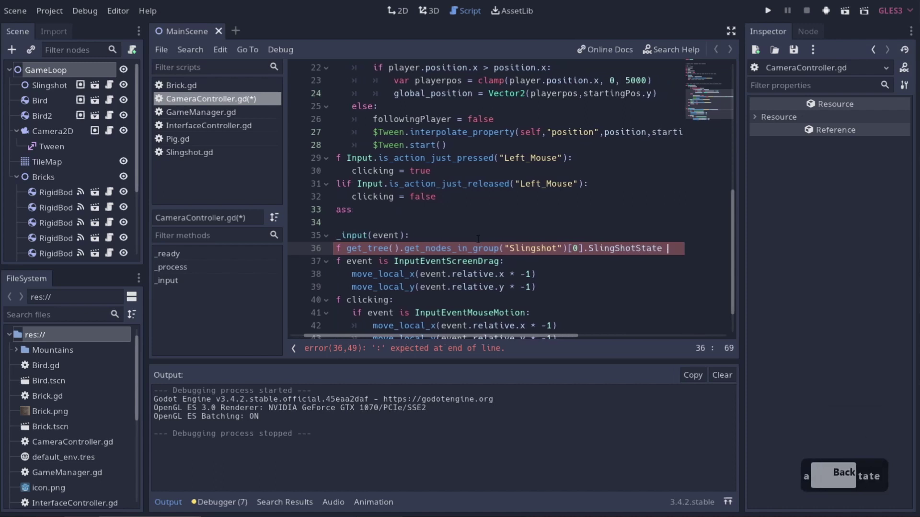
Compare it against the slingshot's SlingState.pulling value.
type("=")
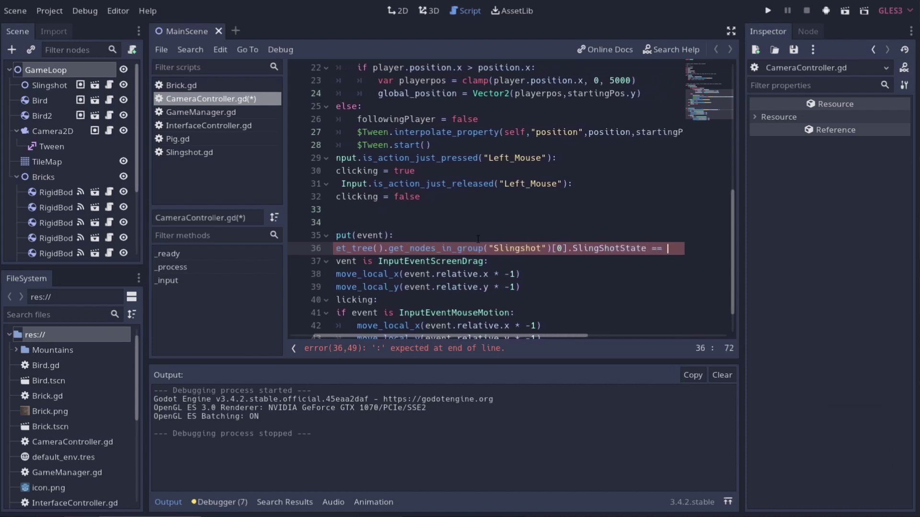
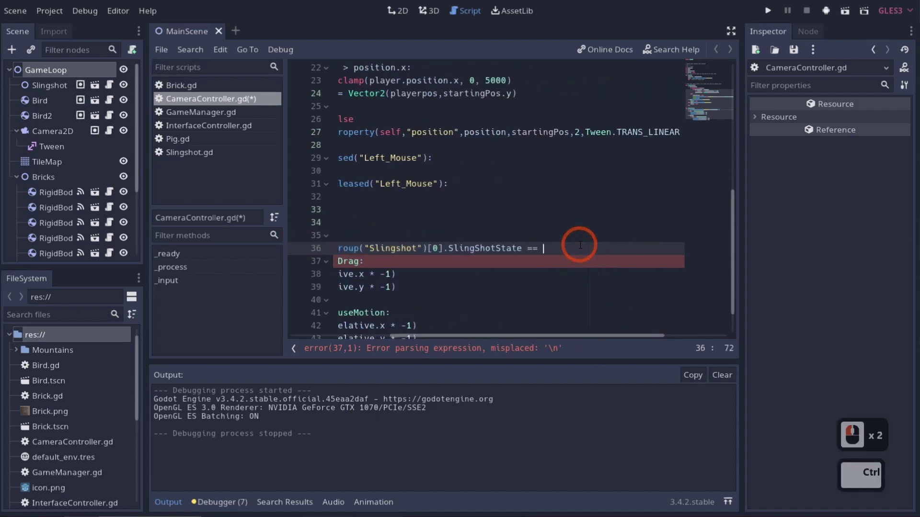
key("BackSpace")
type("ling")
key("shift+s")
type("tate.pulling")
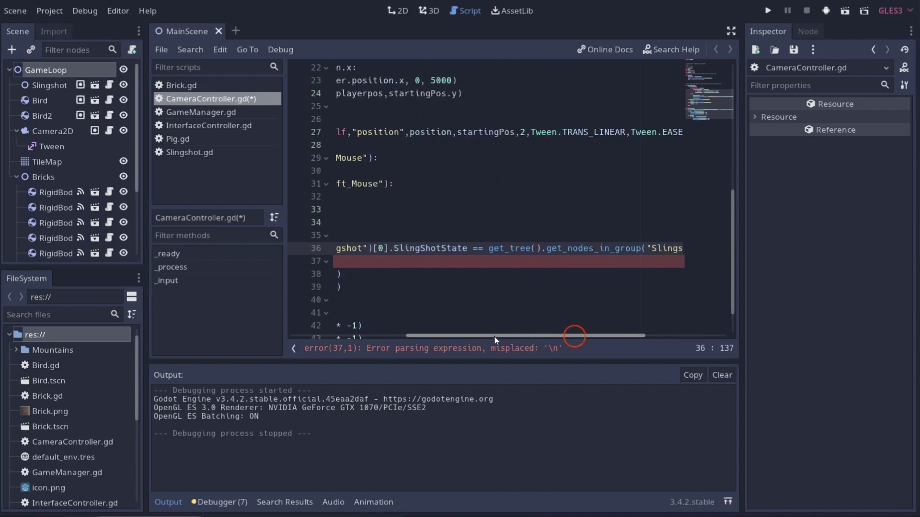
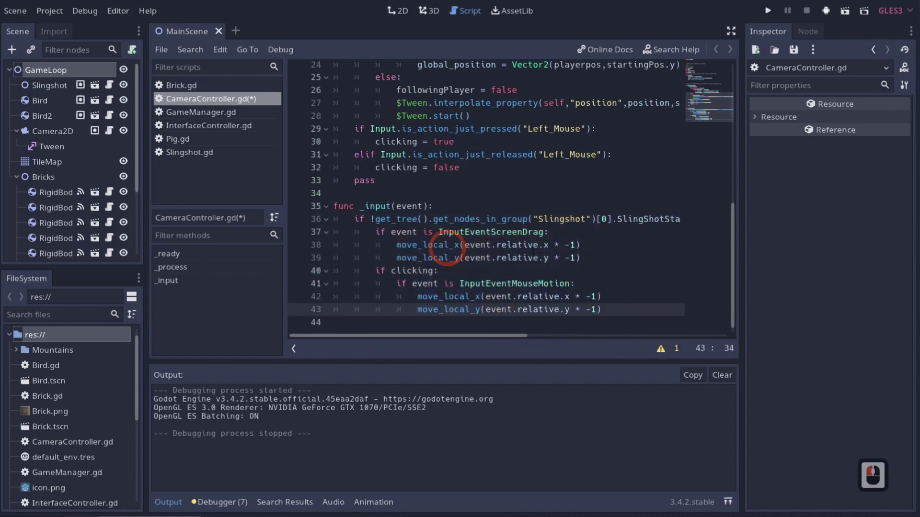
Run the game and aim and launch a bird to test the pulling check.
left_click(768, 12)
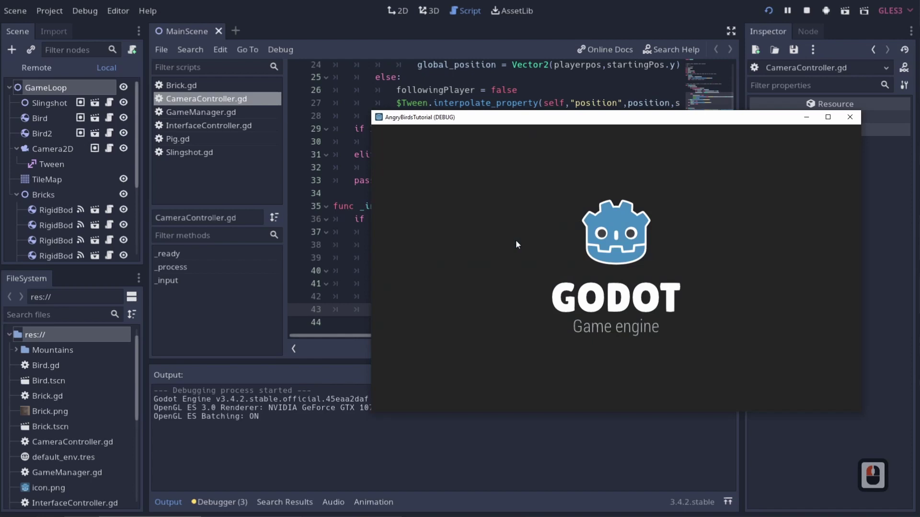
left_click(678, 301)
left_click(561, 282)
left_click(698, 304)
left_click(675, 313)
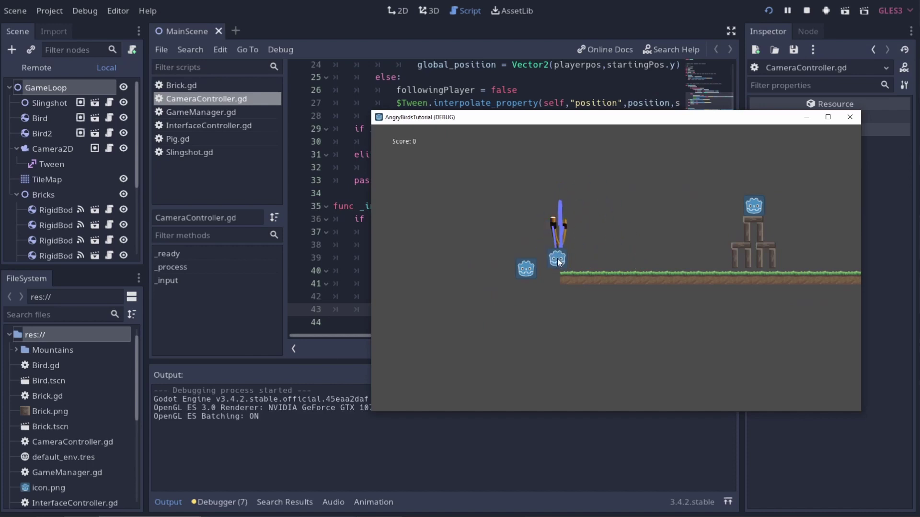
left_click(532, 309)
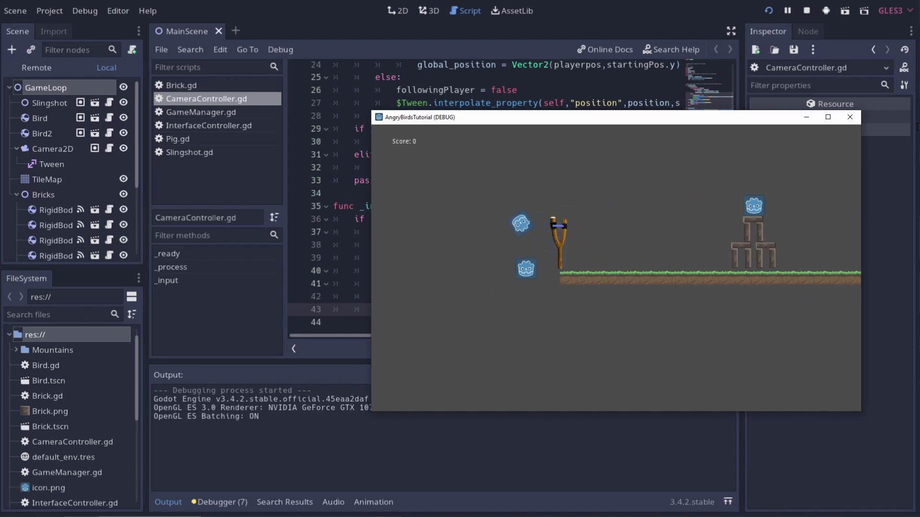
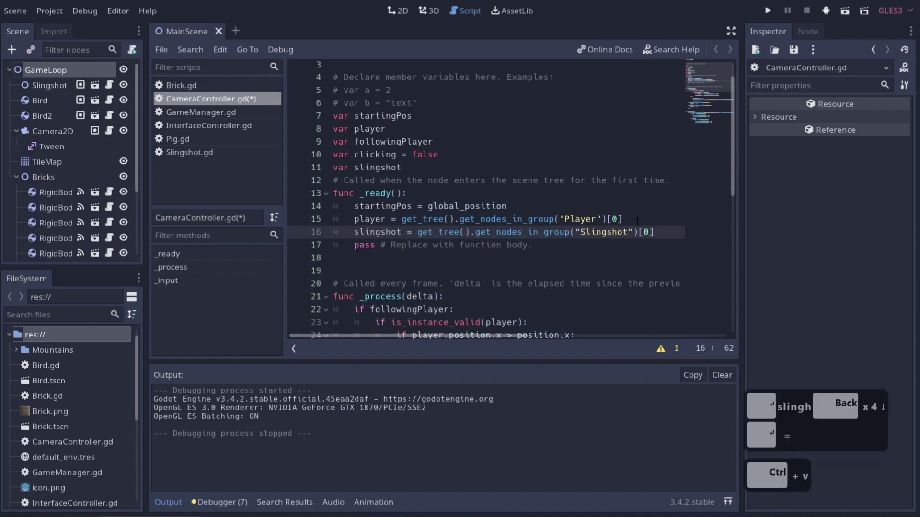
Replace the repeated group lookup on line 38 with the slingshot variable and save.
scroll("down", 3)
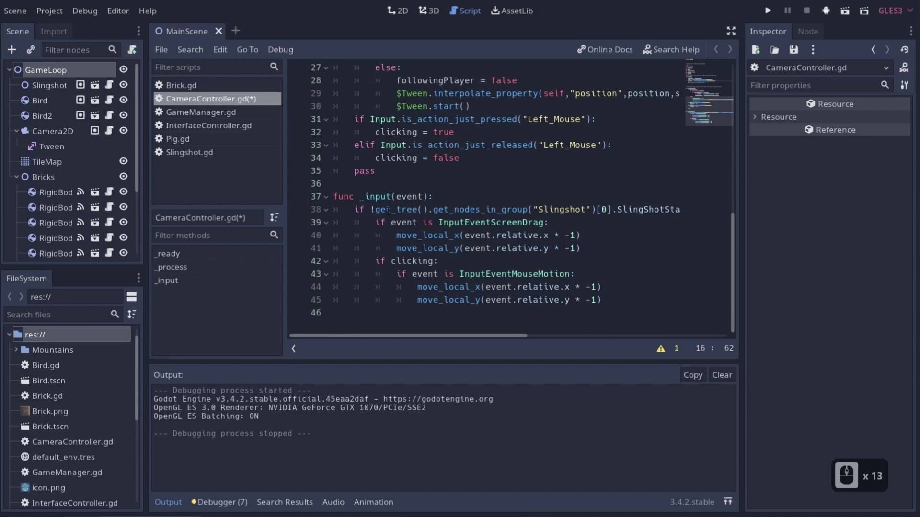
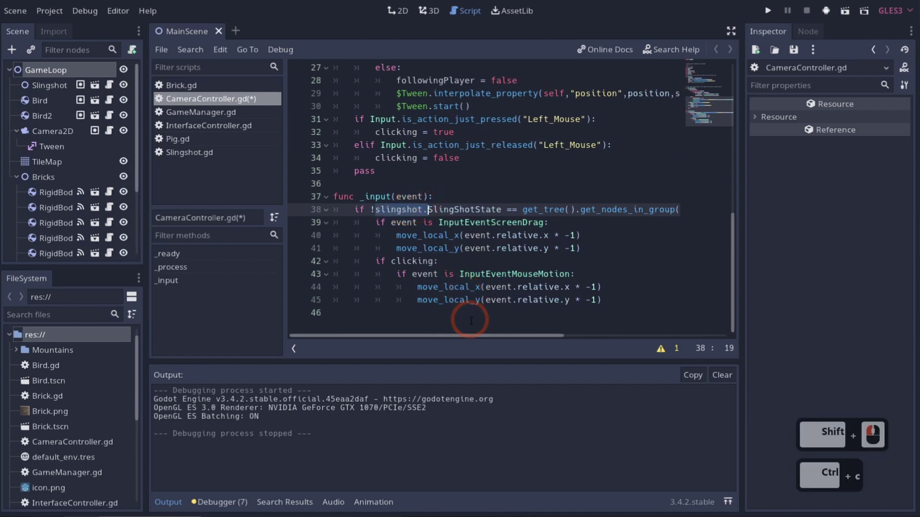
left_click(555, 335)
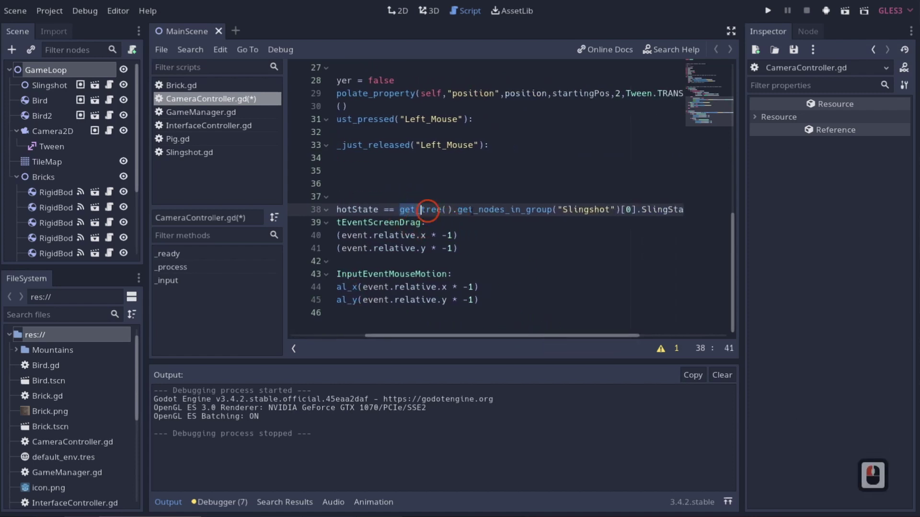
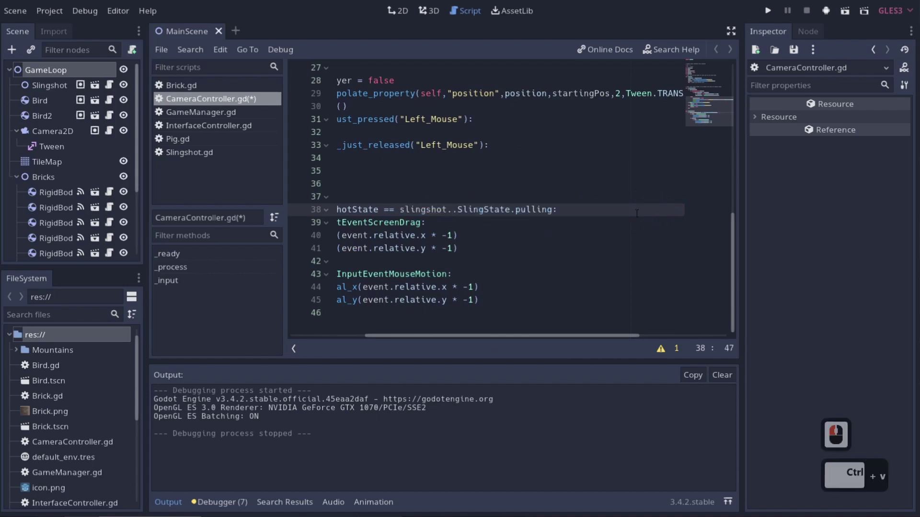
key("BackSpace")
key("ctrl+s")
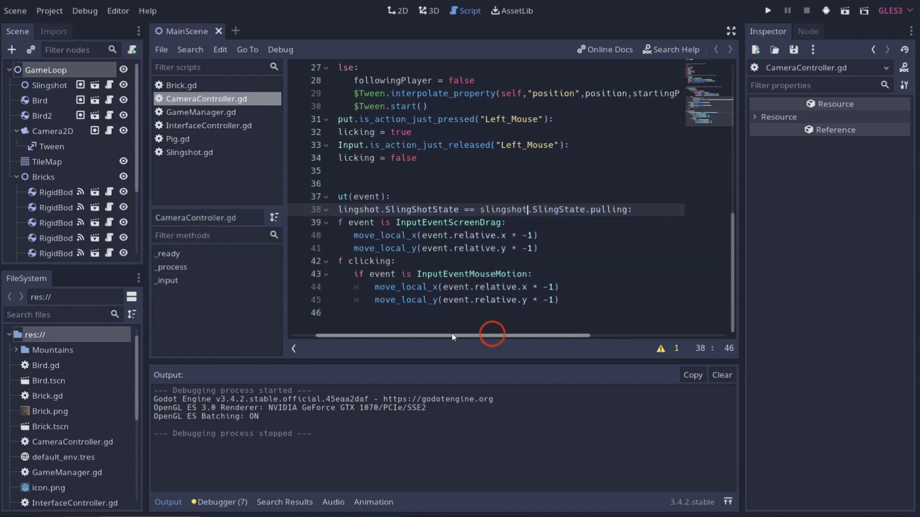
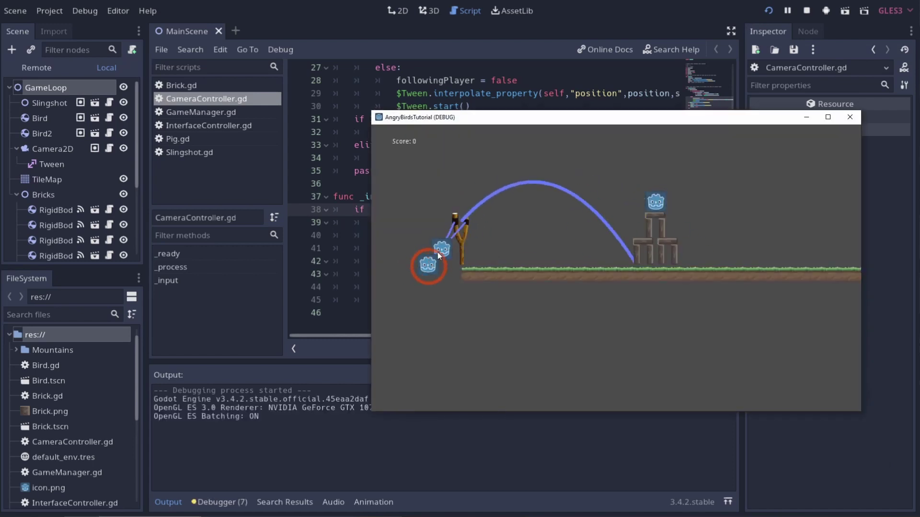
Launch a bird from the slingshot, then drag the empty level area to pan toward the pig tower.
left_click(473, 285)
left_click(685, 322)
left_click(586, 315)
left_click(627, 291)
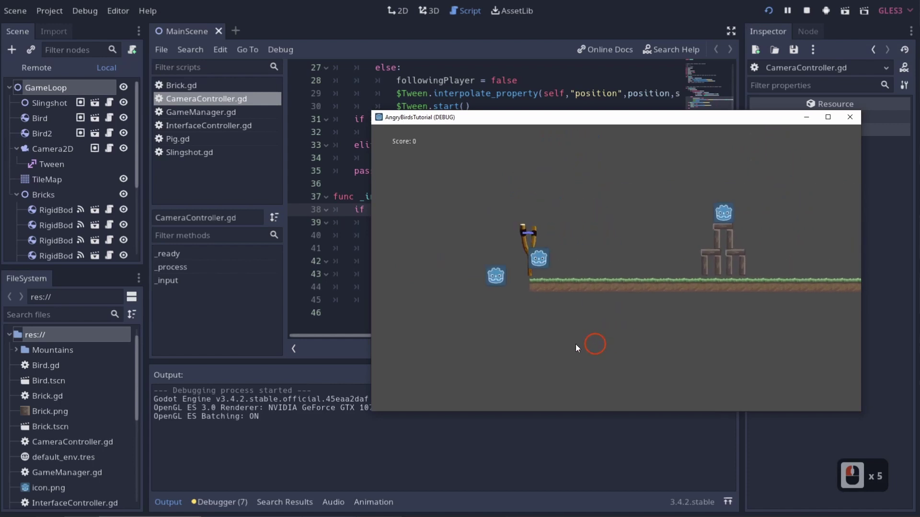